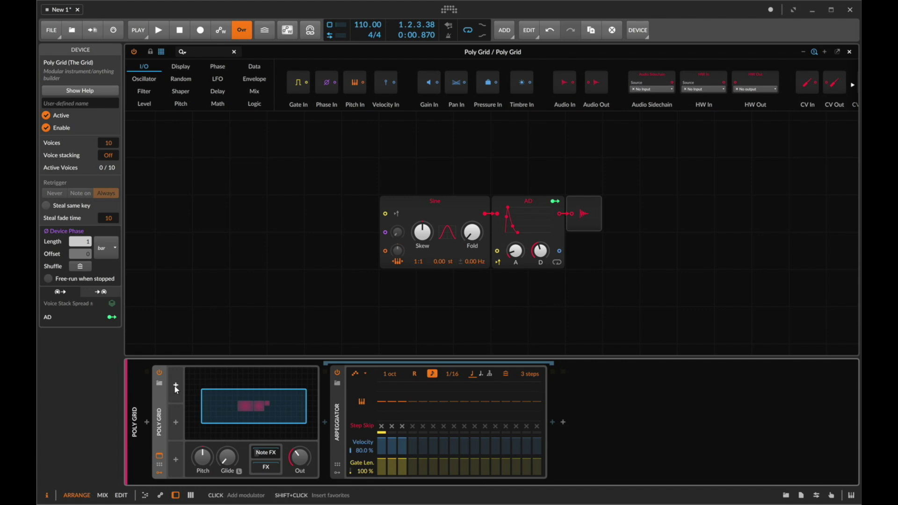
Audition the Pitch Quantize into Sine routing with playback, undoing intermediate edits along the way
{"action": "key", "text": "space"}
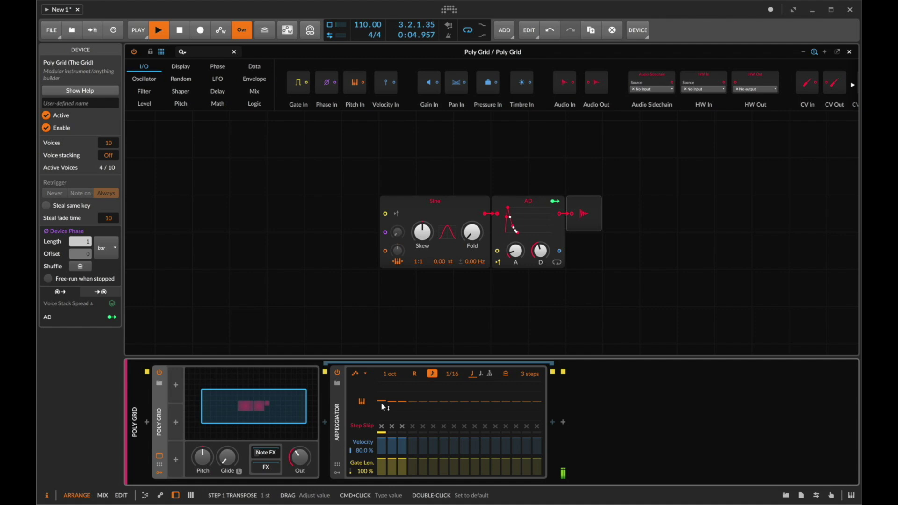
{"action": "key", "text": "super+z"}
{"action": "key", "text": "super+z"}
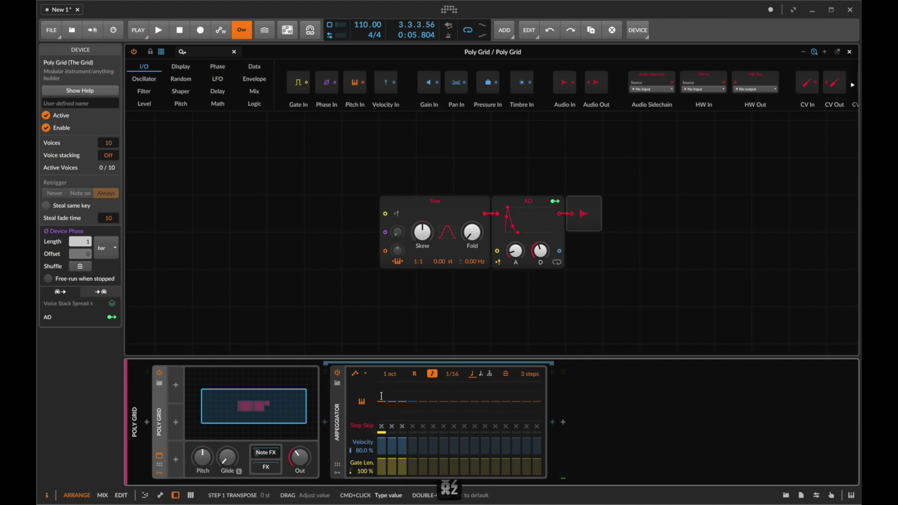
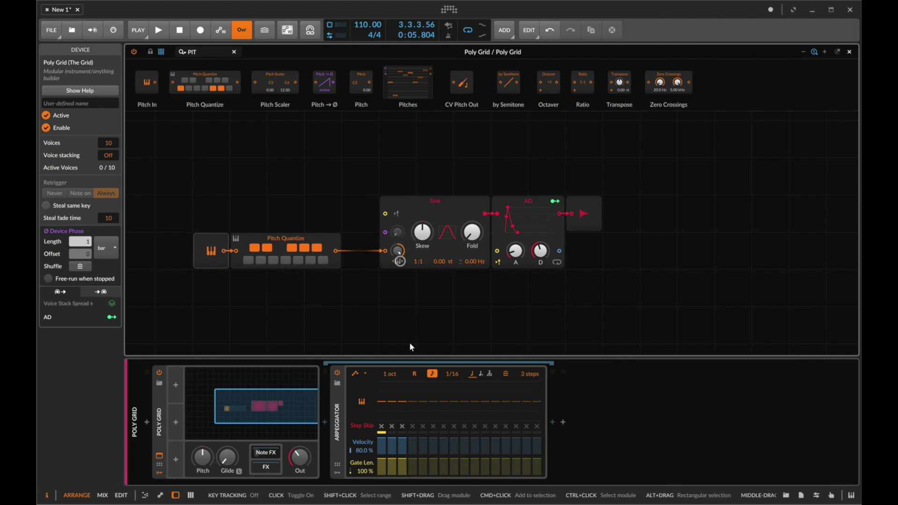
{"action": "key", "text": "space"}
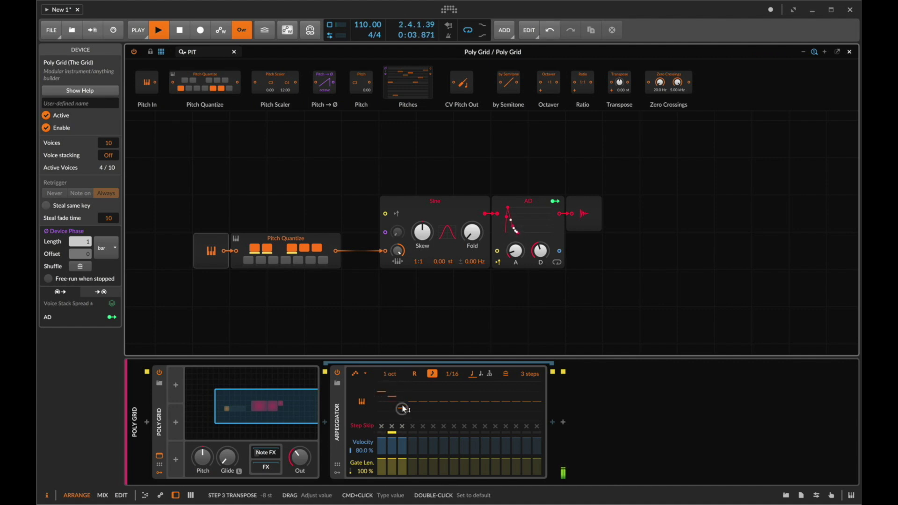
{"action": "key", "text": "super+z"}
{"action": "key", "text": "super+z"}
{"action": "key", "text": "super+z"}
{"action": "key", "text": "space"}
{"action": "key", "text": "space"}
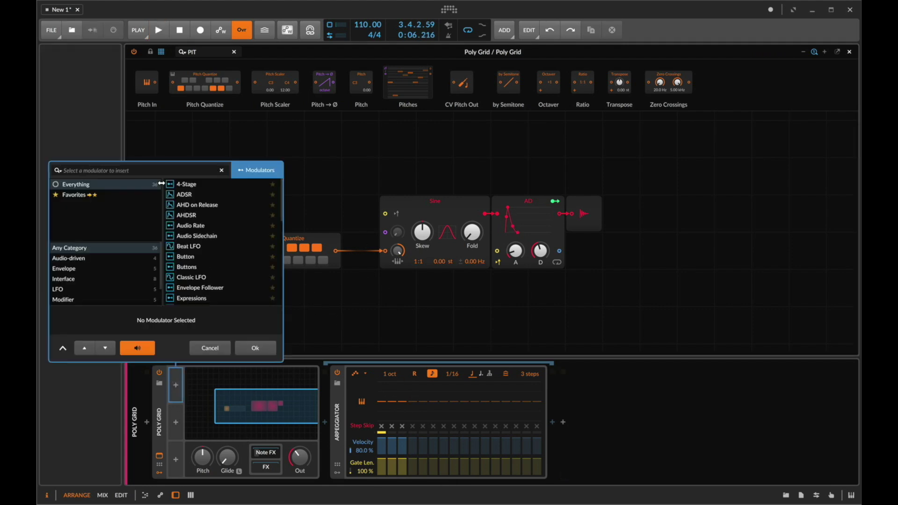
Insert a Steps modulator set to 3 steps and confirm its +12 mapping to arpeggiator step 1 transpose
{"action": "key", "text": "Down"}
{"action": "key", "text": "Return"}
{"action": "type", "text": "ST↓↩"}
{"action": "key", "text": "2"}
{"action": "key", "text": "Return"}
{"action": "key", "text": "3"}
{"action": "key", "text": "Return"}
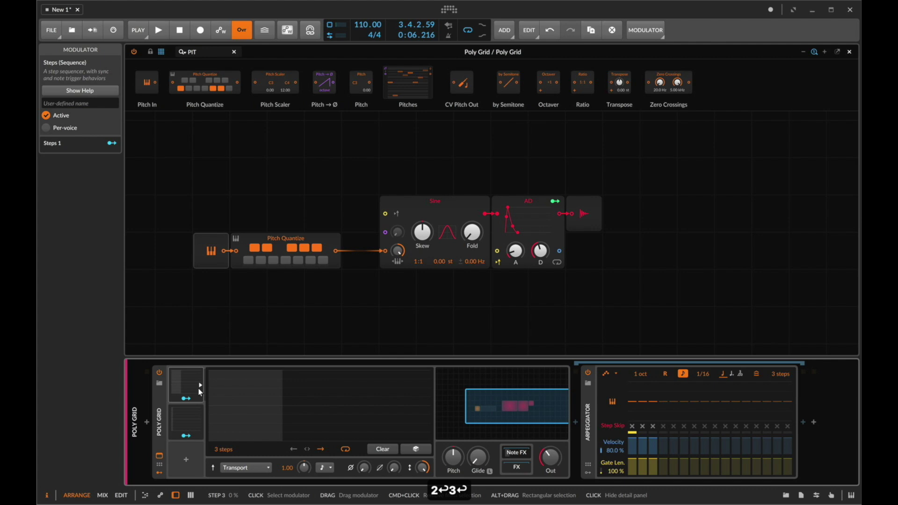
{"action": "key", "text": "space"}
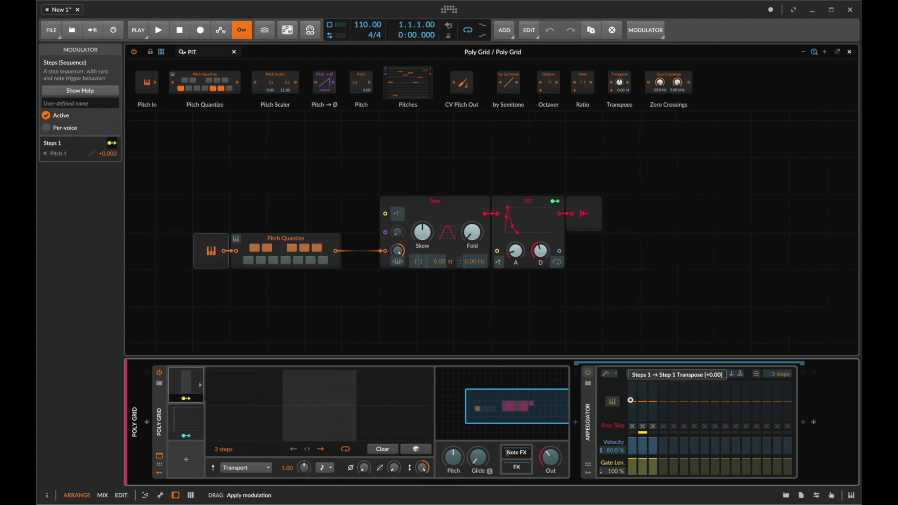
{"action": "key", "text": "Return"}
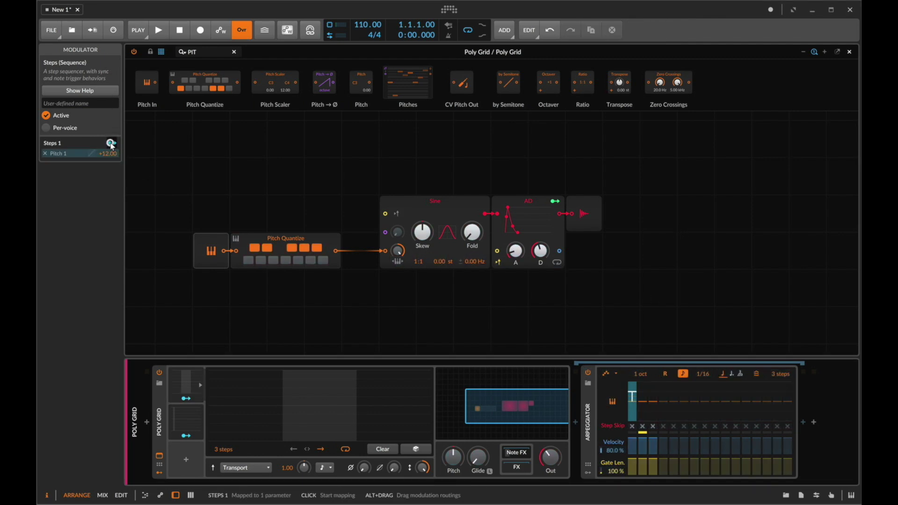
Audition the arpeggio, then reduce the first Steps modulator to a 2-step pattern
{"action": "key", "text": "space"}
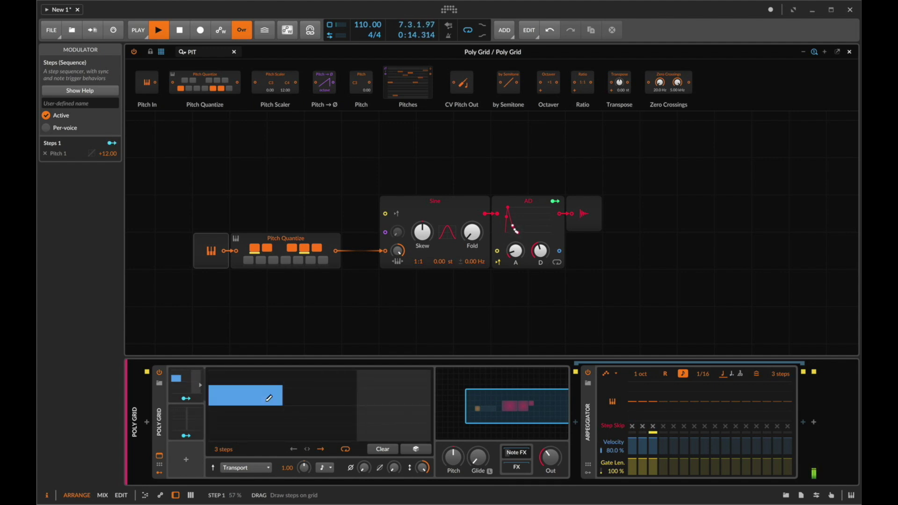
{"action": "key", "text": "space"}
{"action": "key", "text": "2"}
{"action": "key", "text": "Return"}
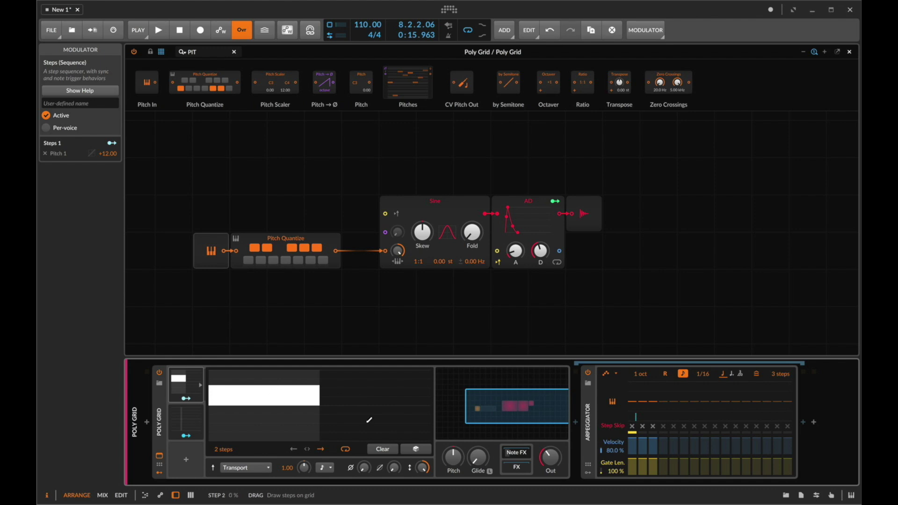
Audition again and set the second Steps modulator to 4 steps for step 3 transpose
{"action": "key", "text": "space"}
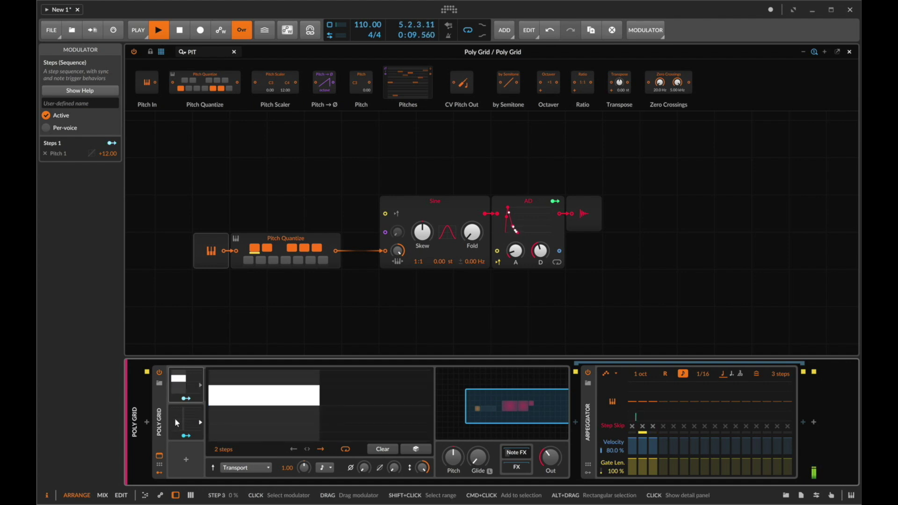
{"action": "key", "text": "space"}
{"action": "key", "text": "4"}
{"action": "key", "text": "Return"}
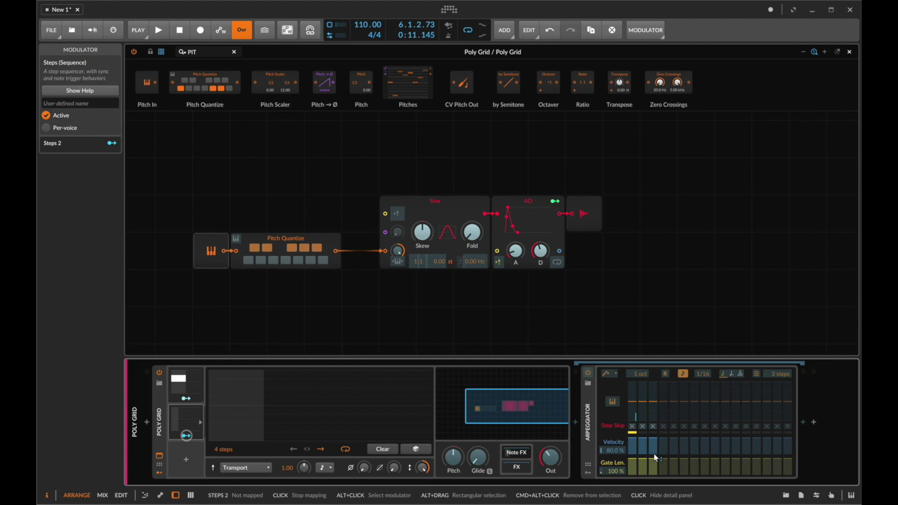